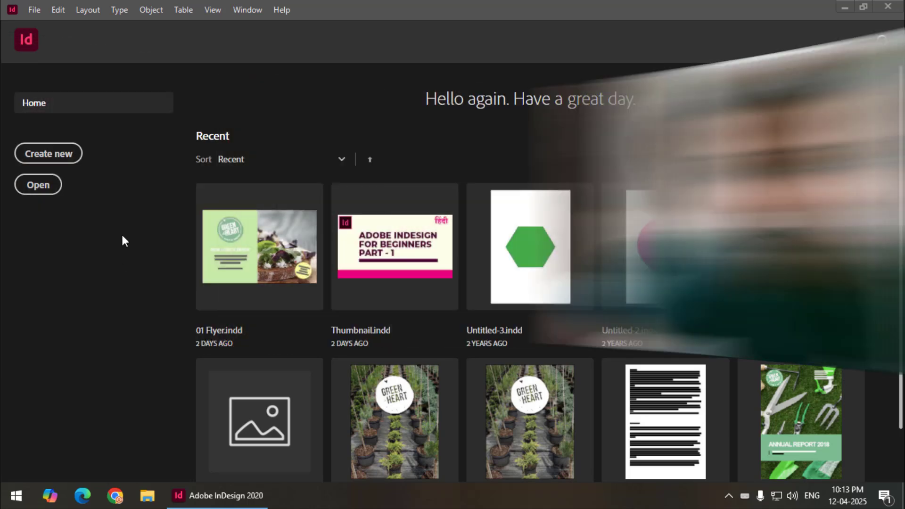
Step: Start a new Print document via File > New > Document
left_click(39, 17)
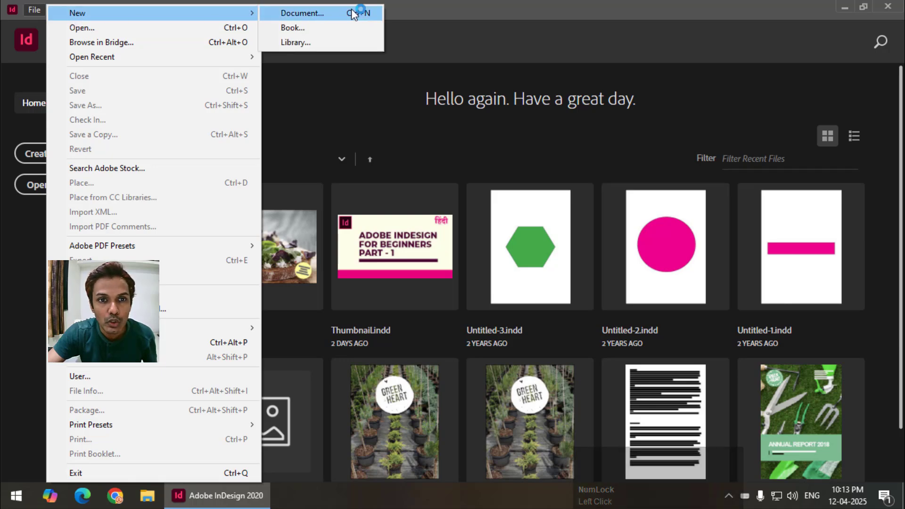
left_click(355, 37)
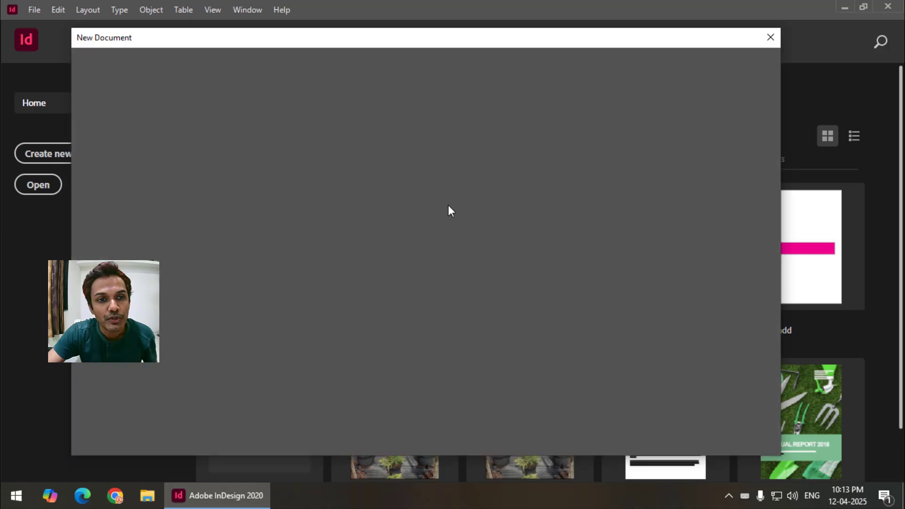
left_click(447, 70)
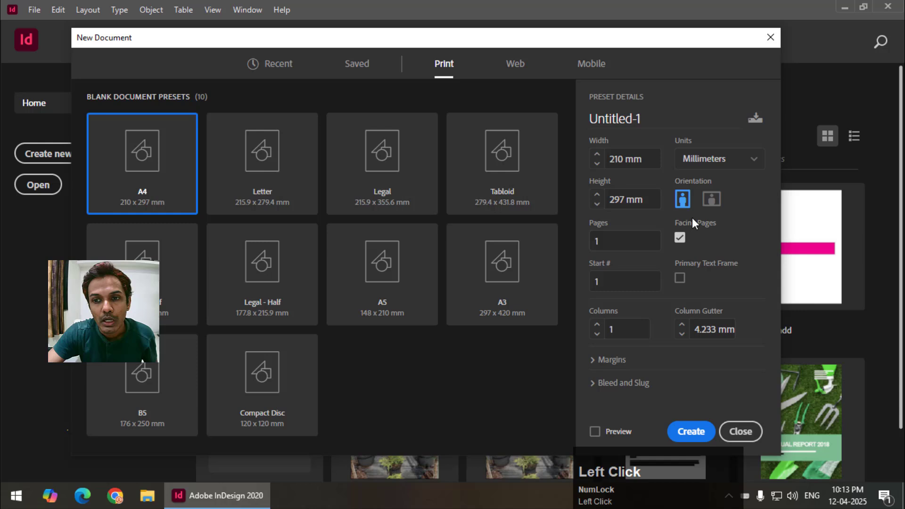
Step: Show the Properties panel from the Window menu and scroll the Pages panel to the masters
left_click_drag(611, 247, 700, 434)
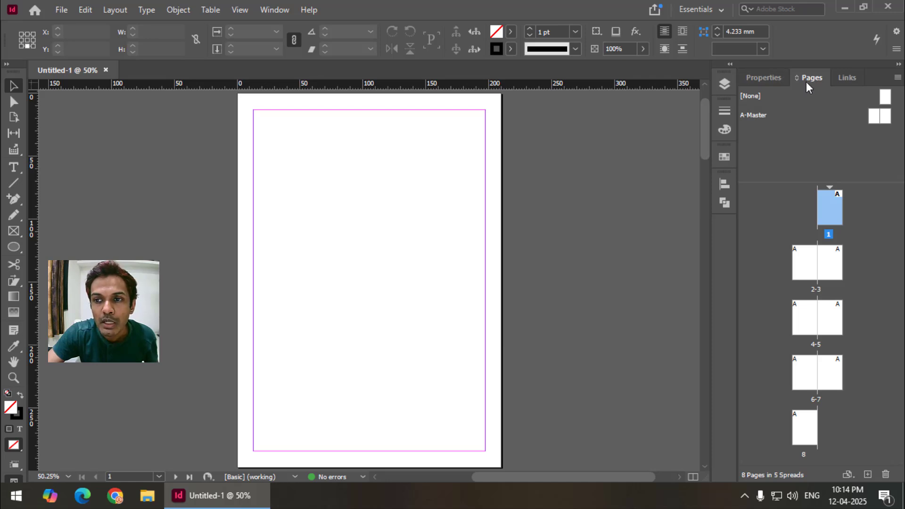
left_click(267, 15)
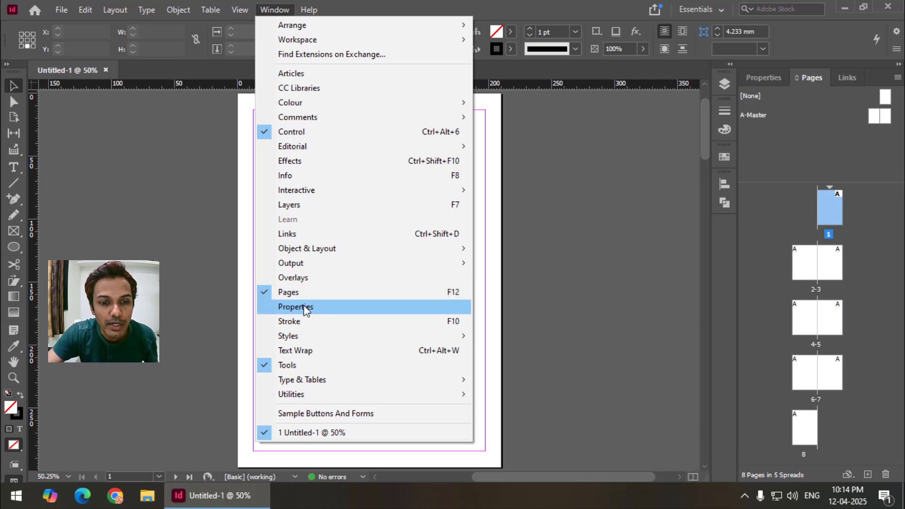
left_click(815, 88)
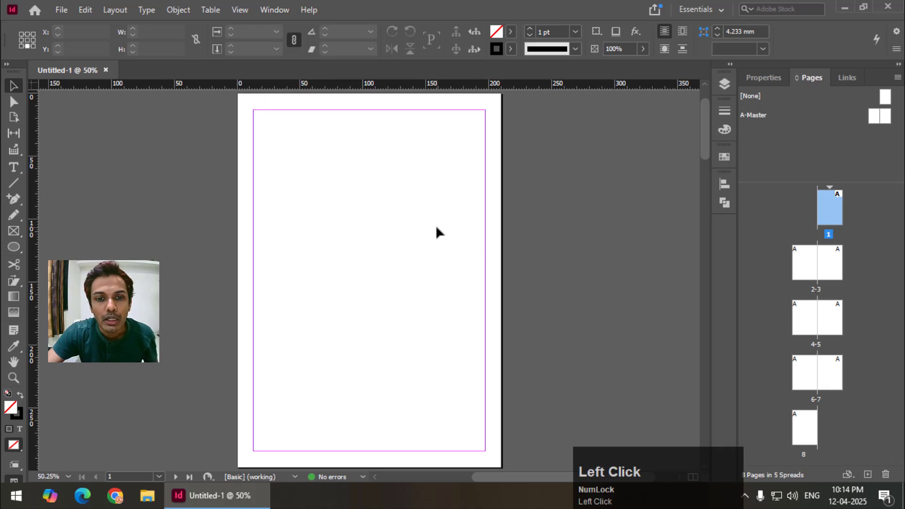
scroll("up", 3)
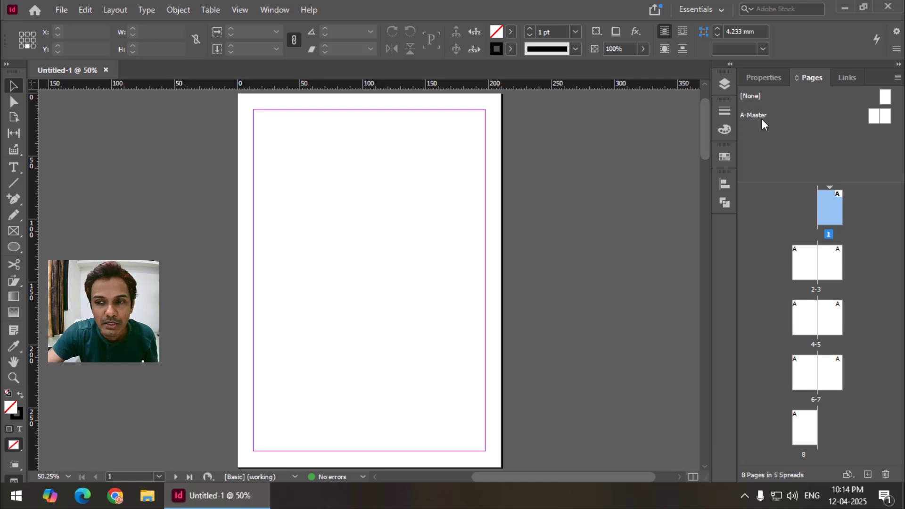
left_click(876, 124)
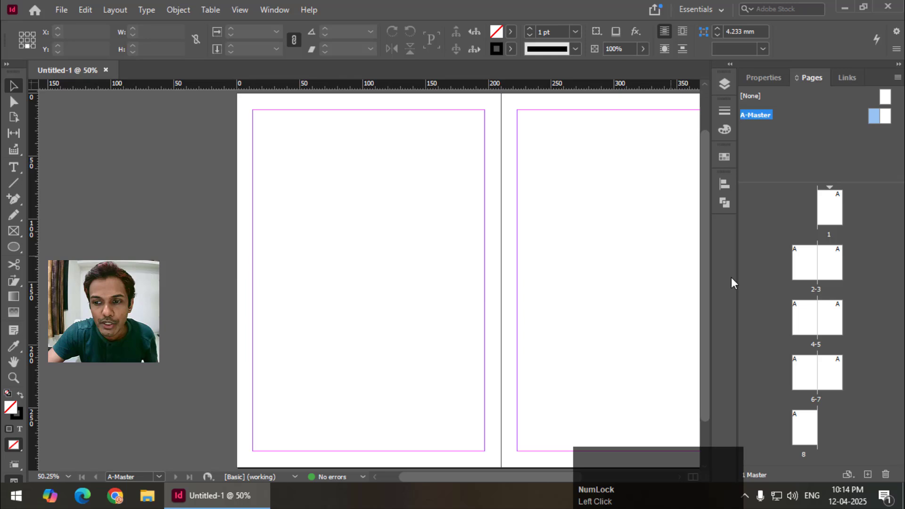
right_click(755, 238)
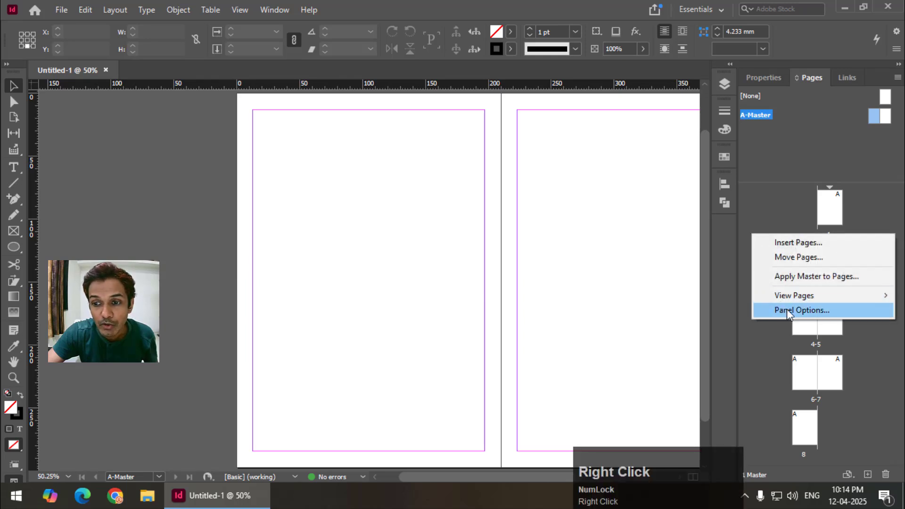
right_click(769, 218)
left_click(792, 297)
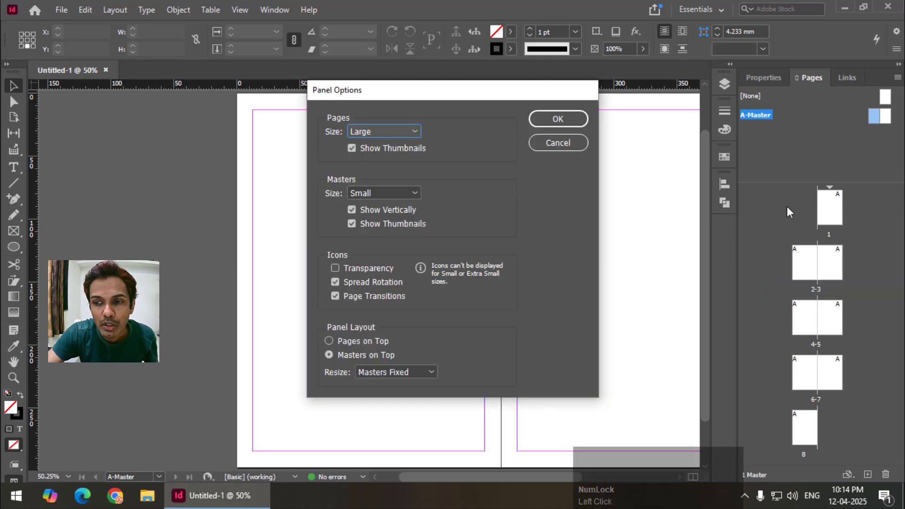
double_click(375, 135)
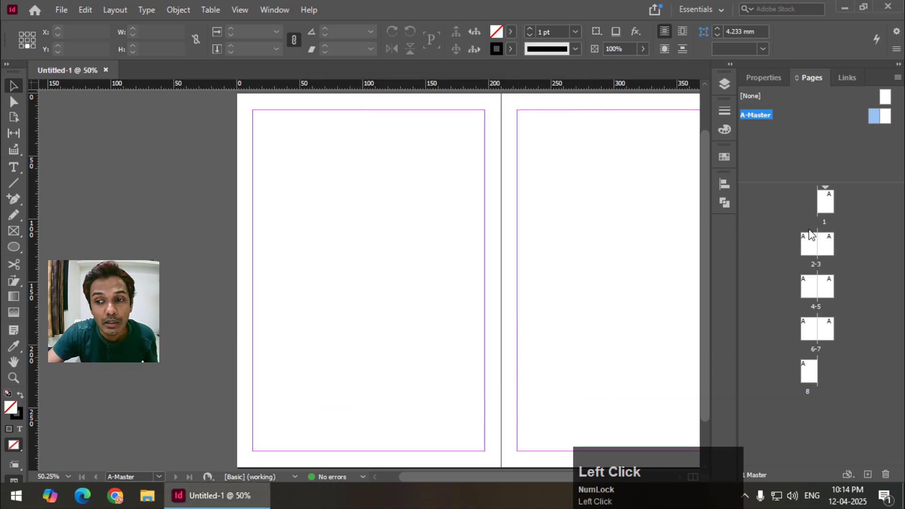
right_click(760, 221)
left_click(814, 295)
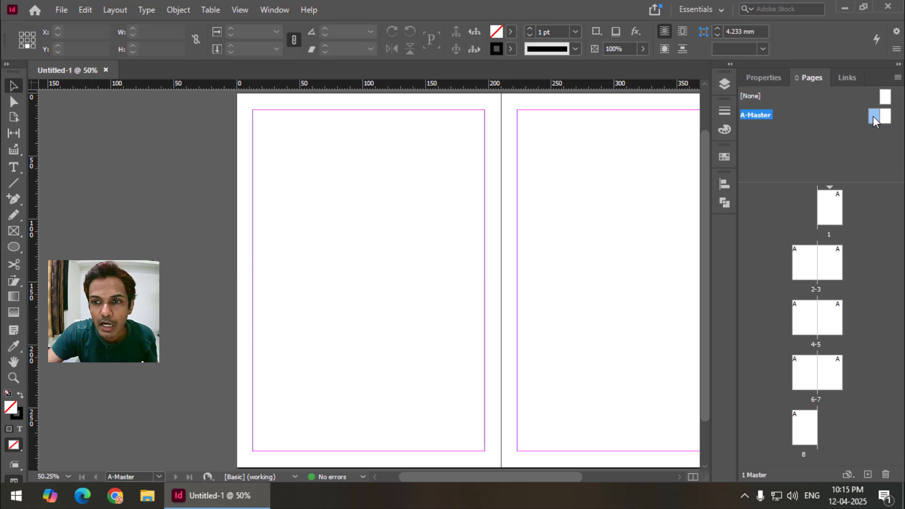
left_click_drag(879, 121, 375, 322)
scroll("up", 3)
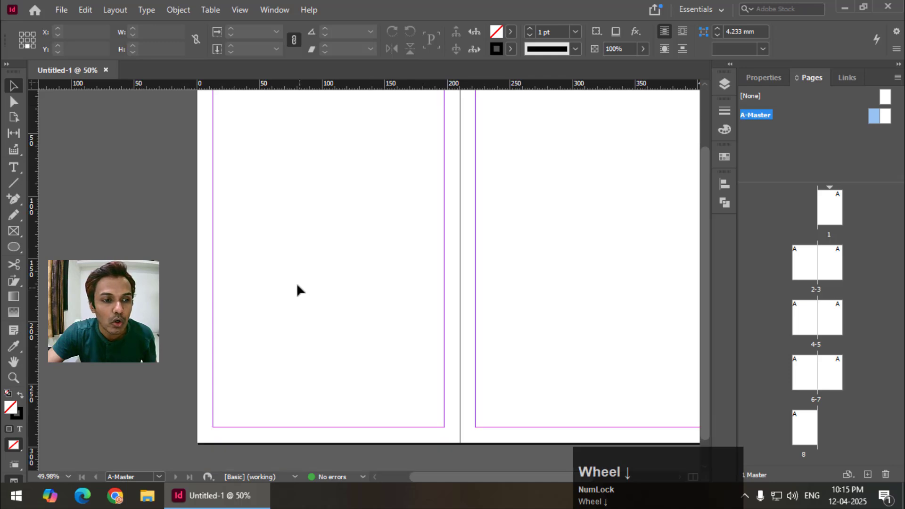
scroll("down", 3)
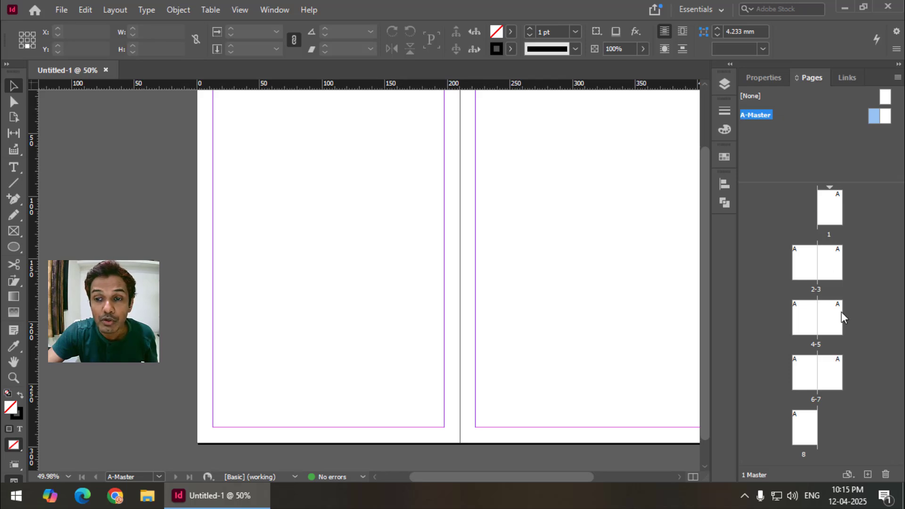
left_click(768, 82)
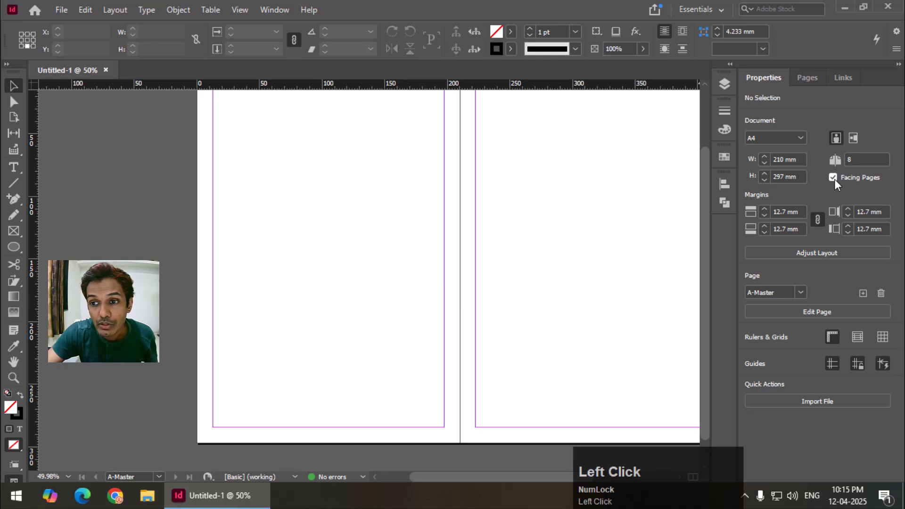
left_click_drag(839, 184, 822, 201)
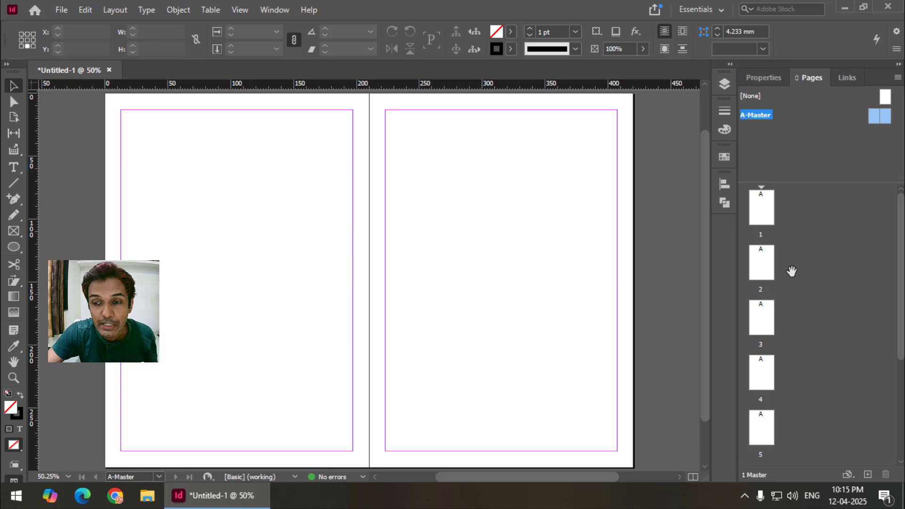
left_click(770, 84)
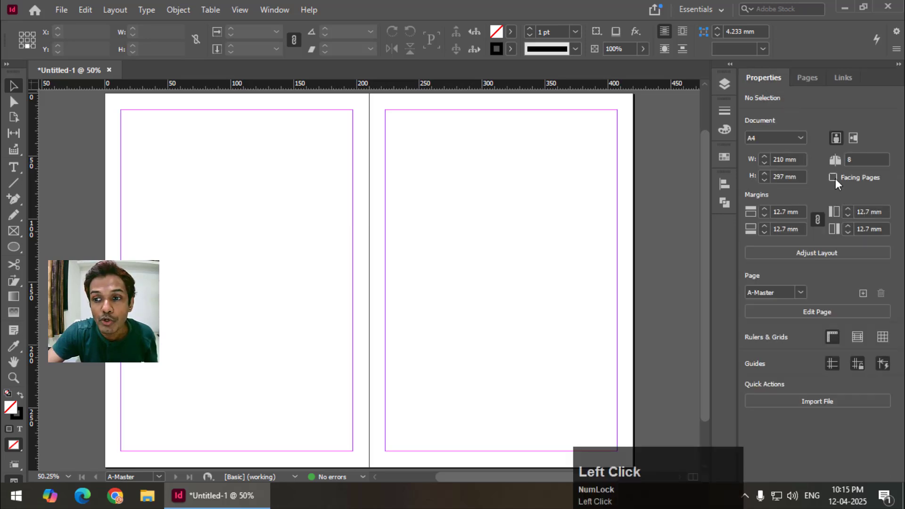
left_click(838, 183)
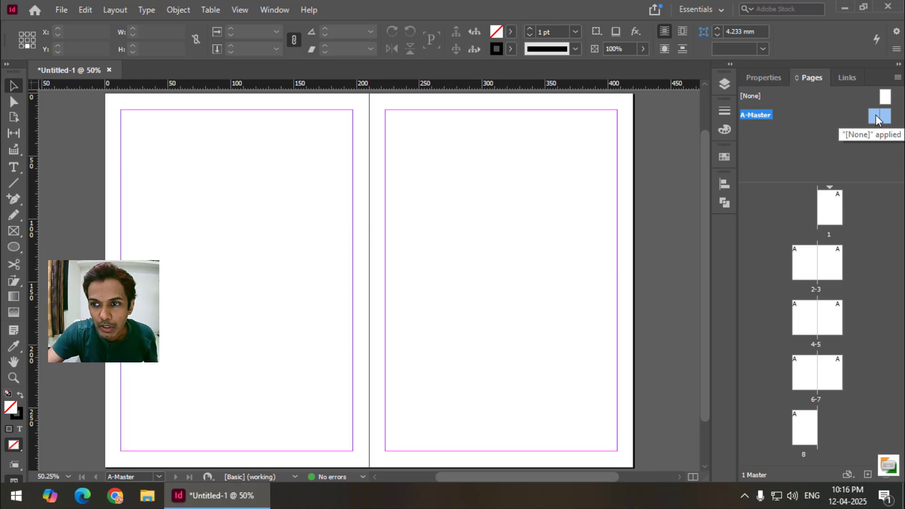
Step: Enter the A-Master spread, draw a cyan footer rectangle and pick the Type tool for a frame
left_click(880, 120)
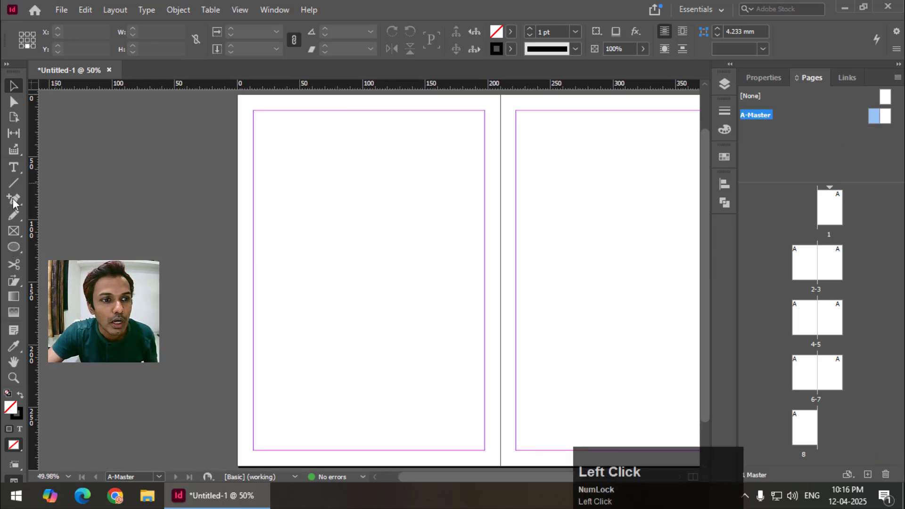
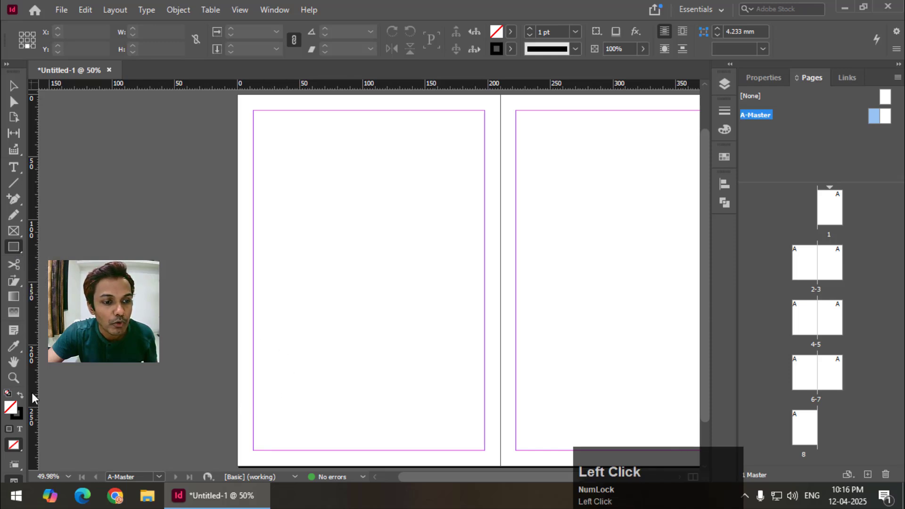
left_click(23, 399)
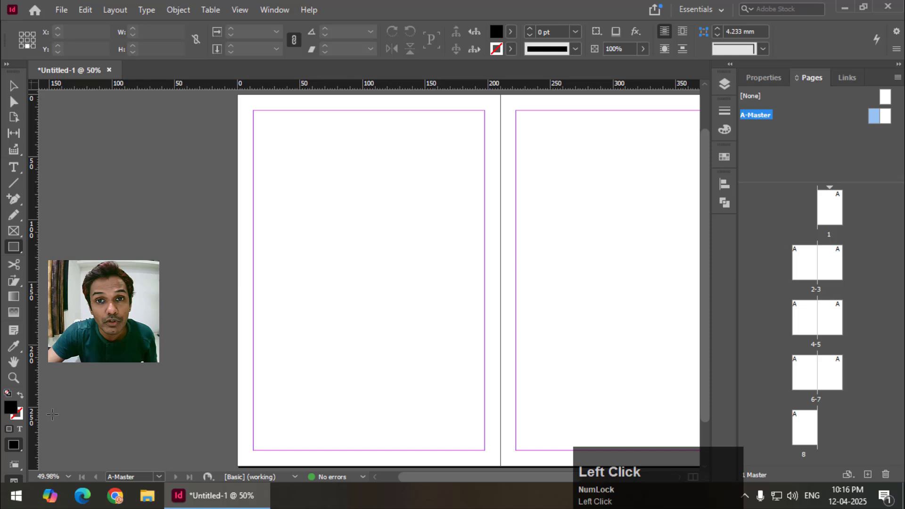
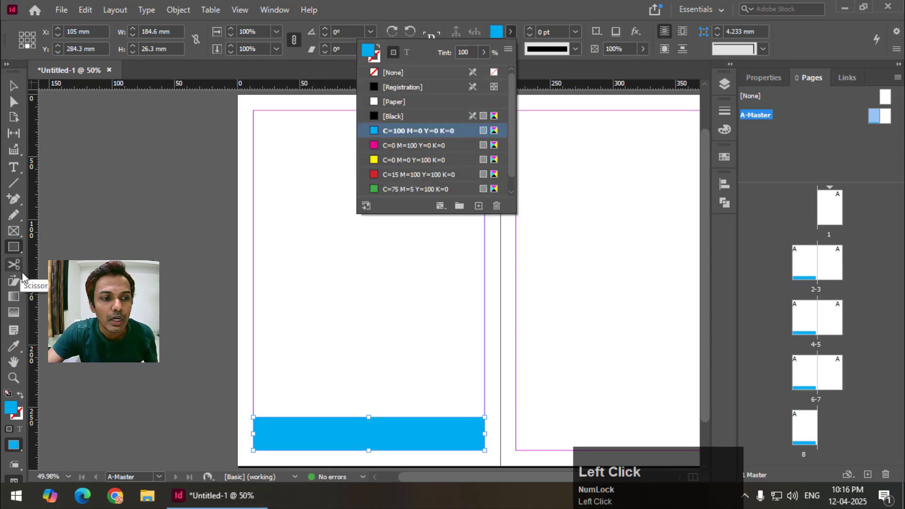
right_click(13, 169)
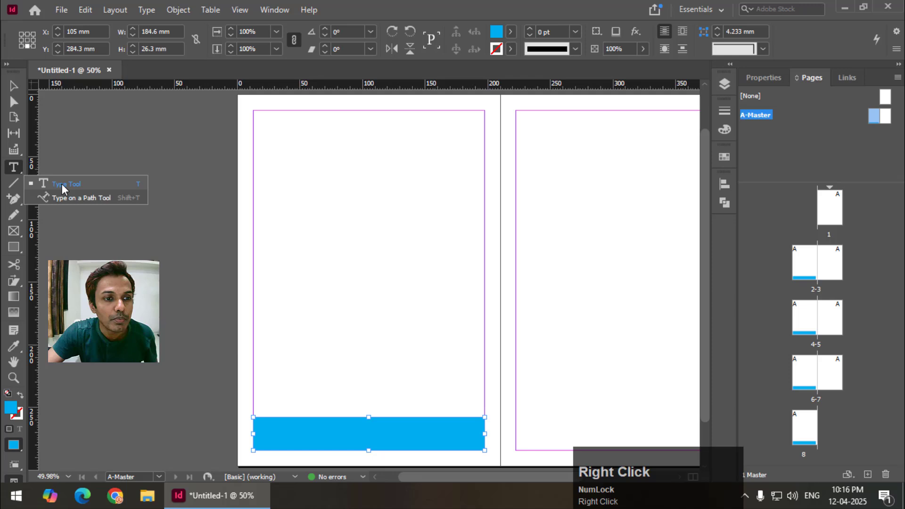
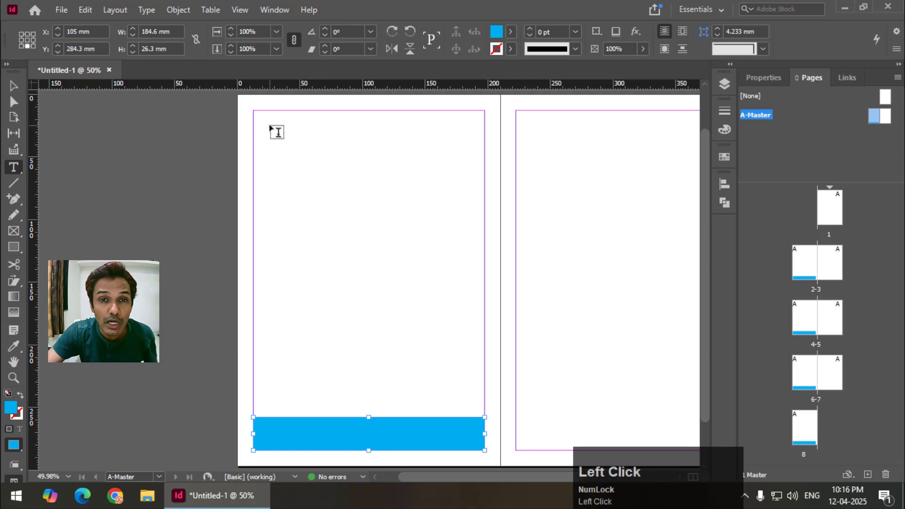
Step: Draw a top text frame on the left A-Master page, enter the centred heading 'A Master' and reselect with the Selection tool
left_click_drag(276, 130, 217, 35)
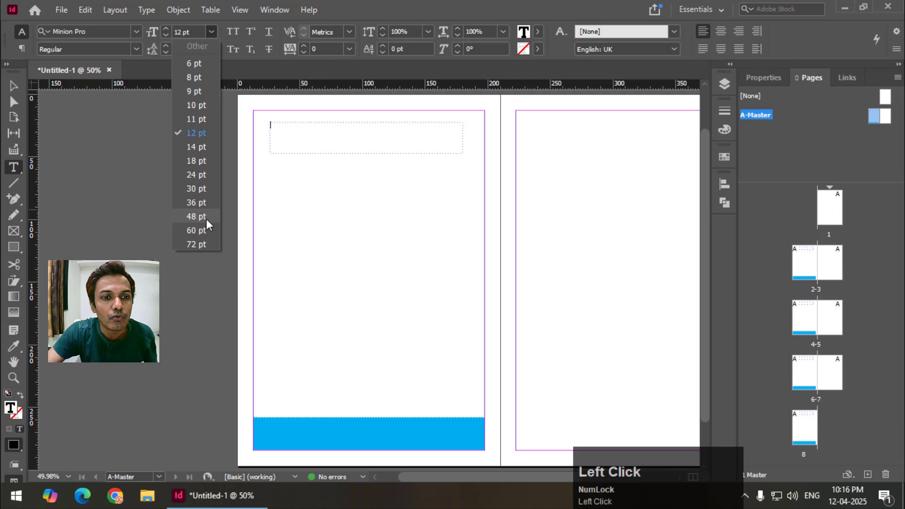
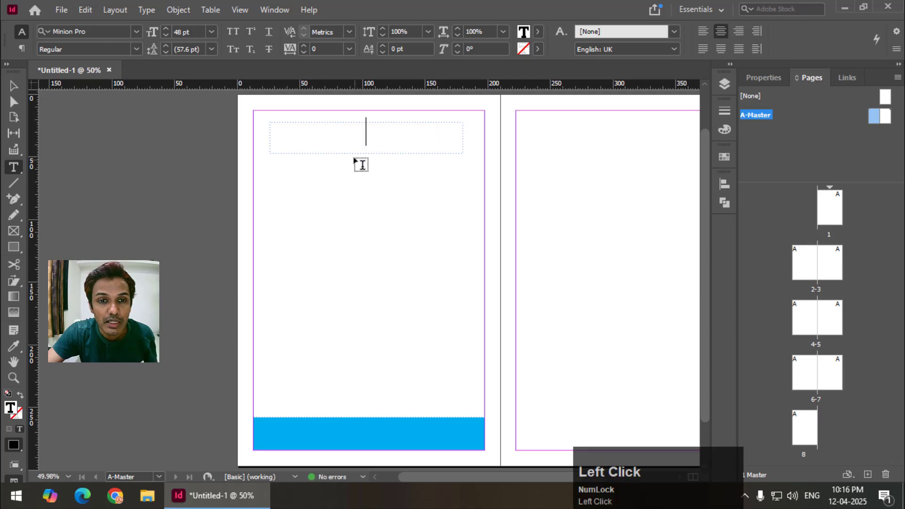
key("shift+a")
key("space")
type("aster")
left_click(22, 89)
key("space")
left_click(430, 251)
key("space")
left_click(354, 432)
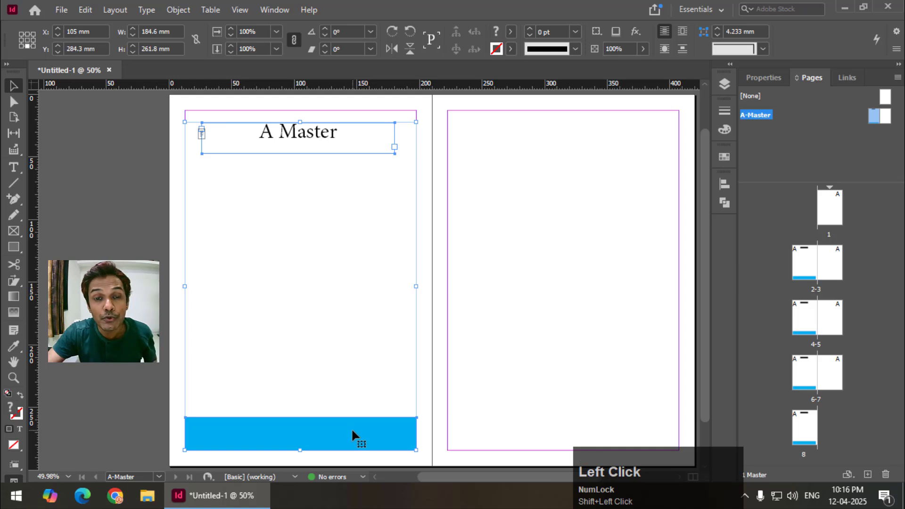
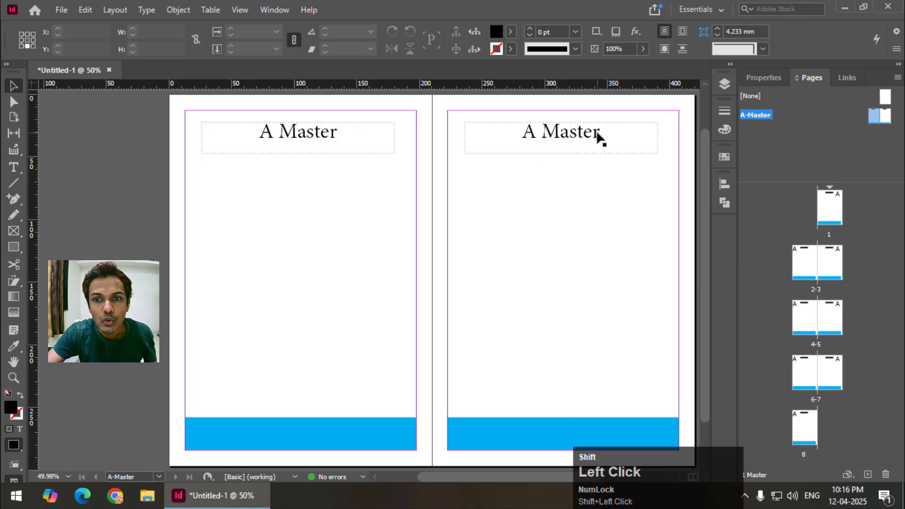
Step: Finish the right-page heading as 'A Master Right' above its magenta footer band
key("shift+space")
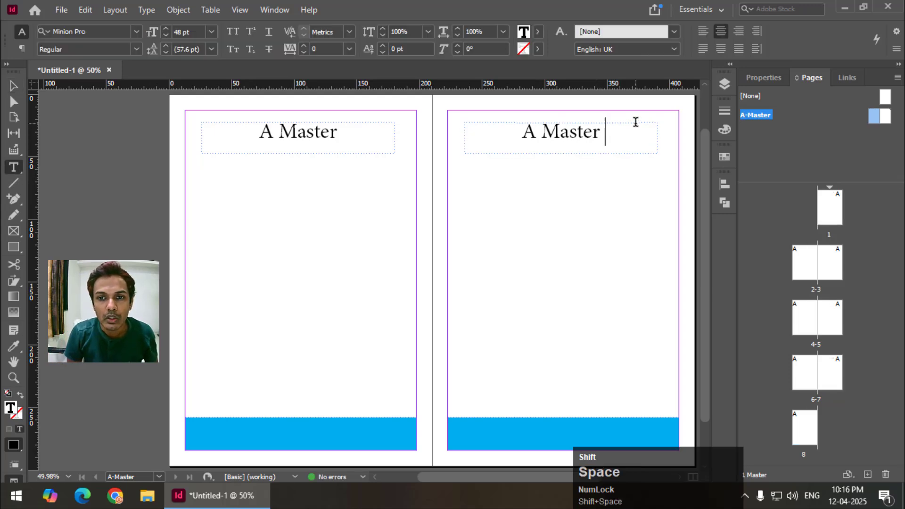
type("ight")
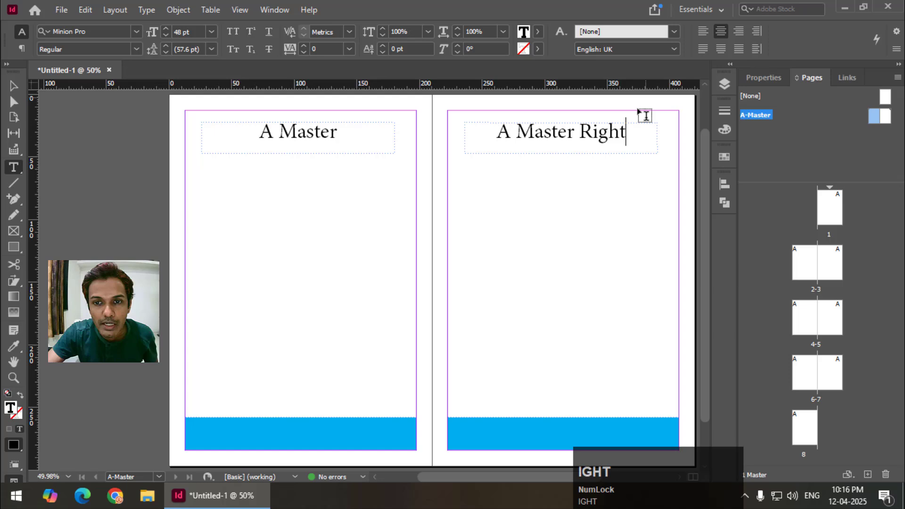
left_click(14, 90)
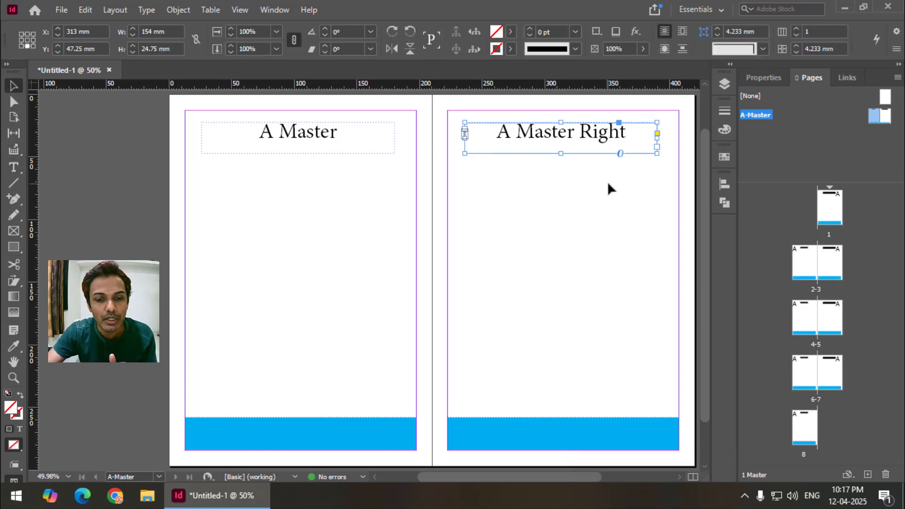
left_click(589, 441)
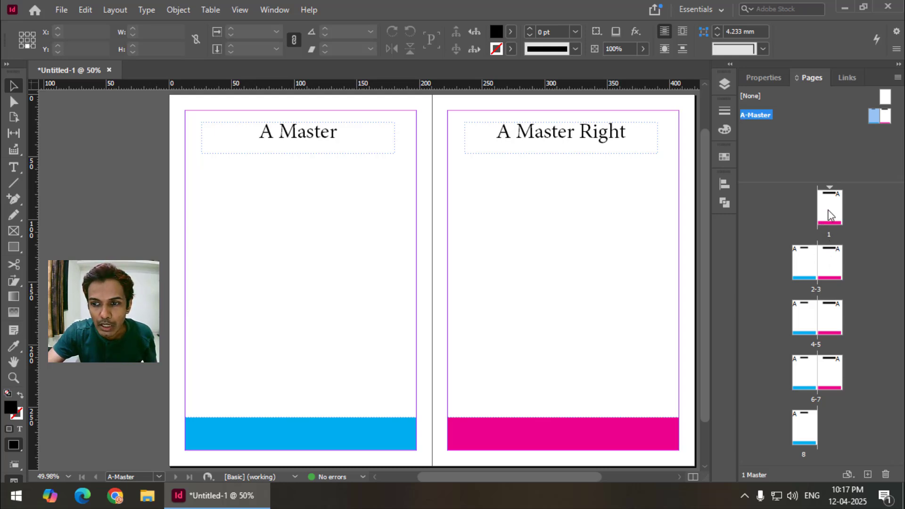
Step: Scroll the document window to bring pages 2–3 with the A master headings and bars into view
left_click_drag(832, 214, 456, 338)
scroll("up", 3)
left_click_drag(711, 229, 680, 175)
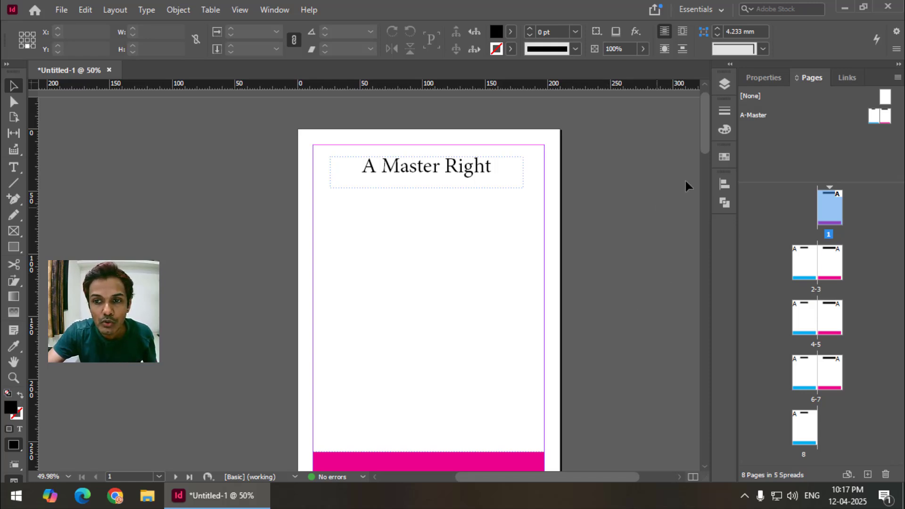
left_click_drag(712, 160, 709, 200)
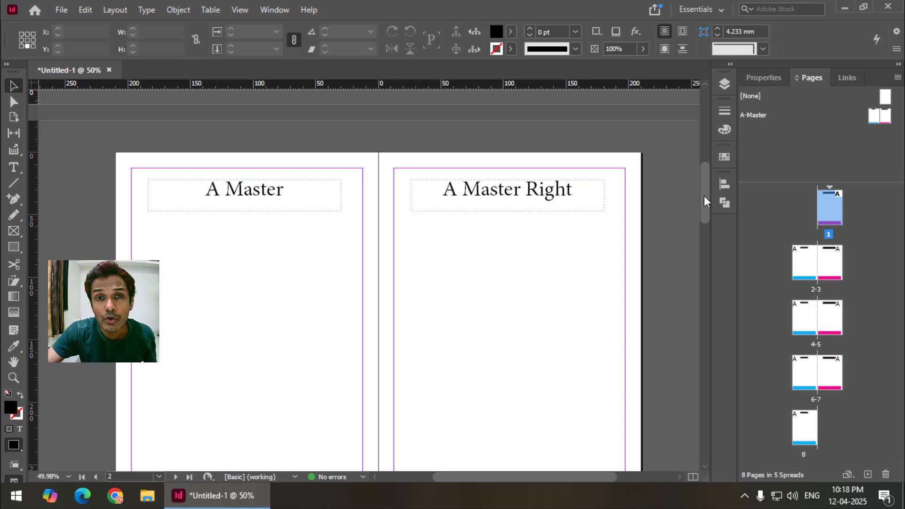
left_click_drag(708, 208, 796, 141)
Step: Create a new B-Master from the Pages panel and start another New Master with prefix C
right_click(796, 142)
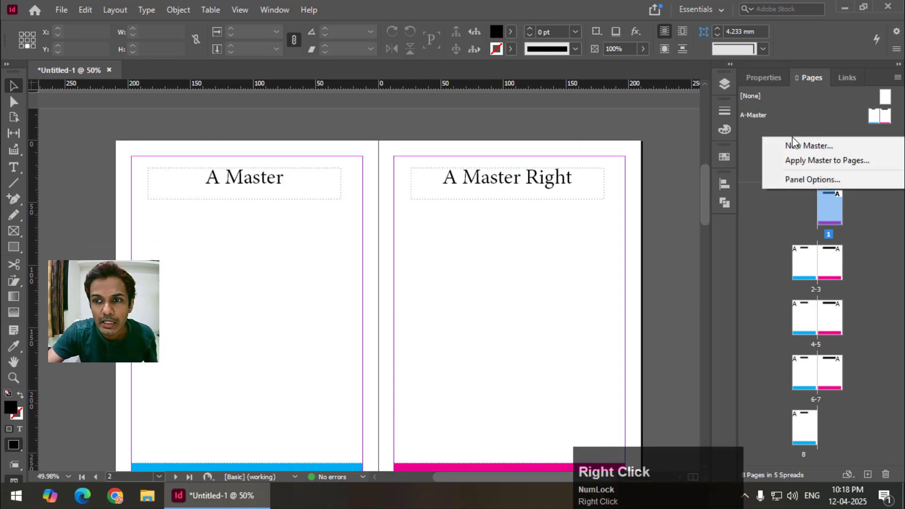
left_click(804, 151)
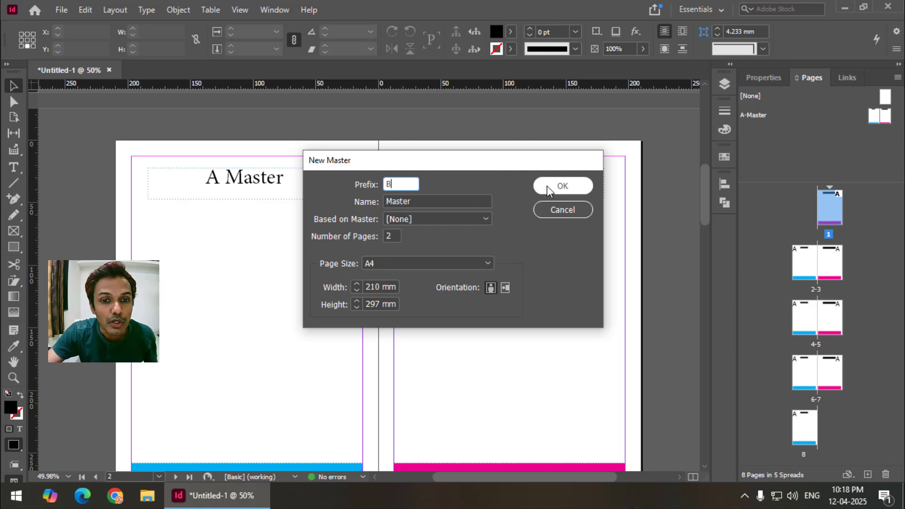
left_click(580, 191)
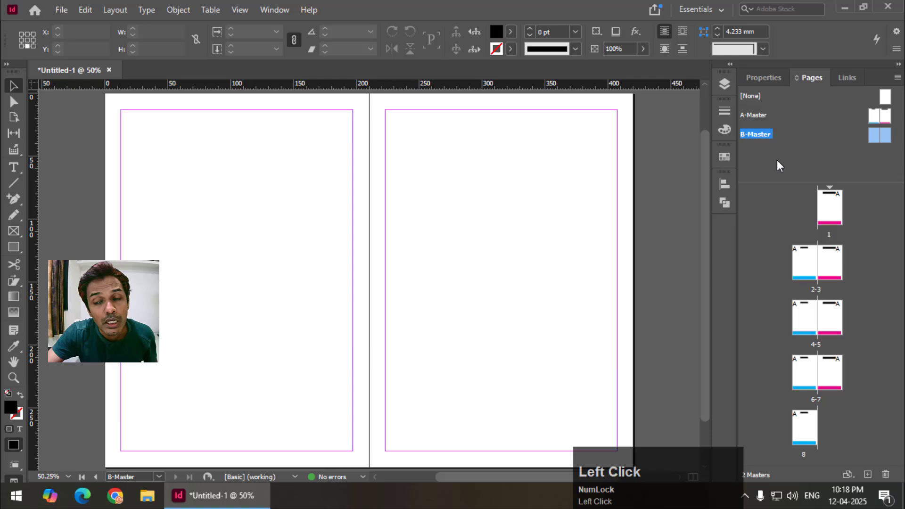
right_click(781, 165)
left_click(791, 174)
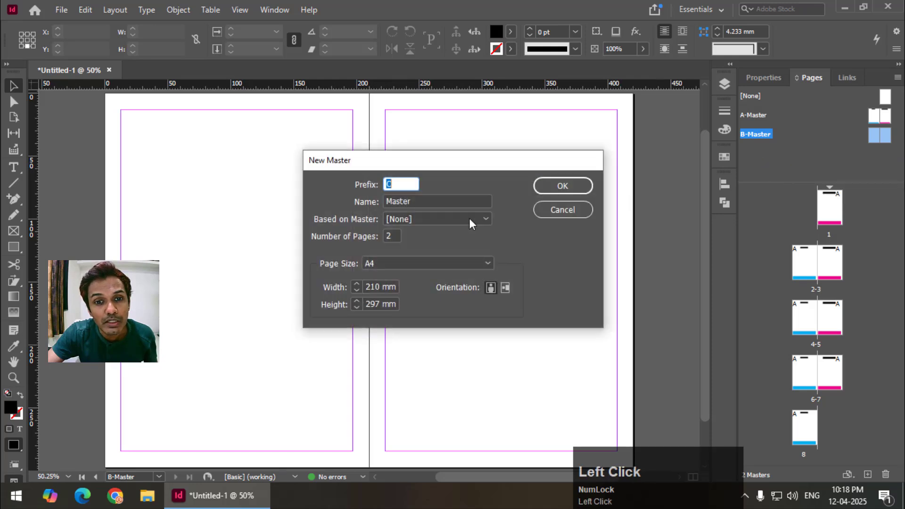
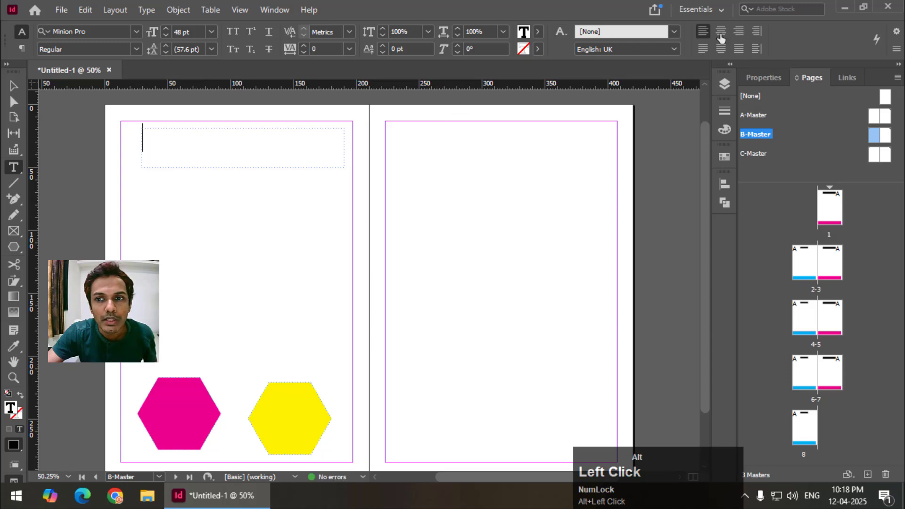
Step: Enter the 'B Master' heading text on the left B-Master page above the hexagons
key("shift+alt+b")
key("alt+space")
key("shift+alt+m")
key("alt+a")
key("alt+s")
key("alt+t")
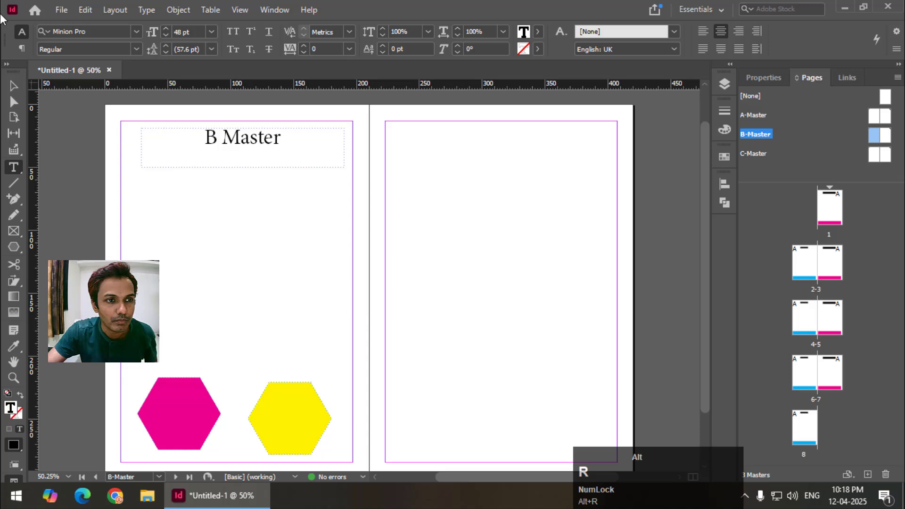
left_click(9, 90)
Step: Copy the heading and hexagons onto the right page and rename it 'B Master Right'
left_click_drag(9, 90, 481, 283)
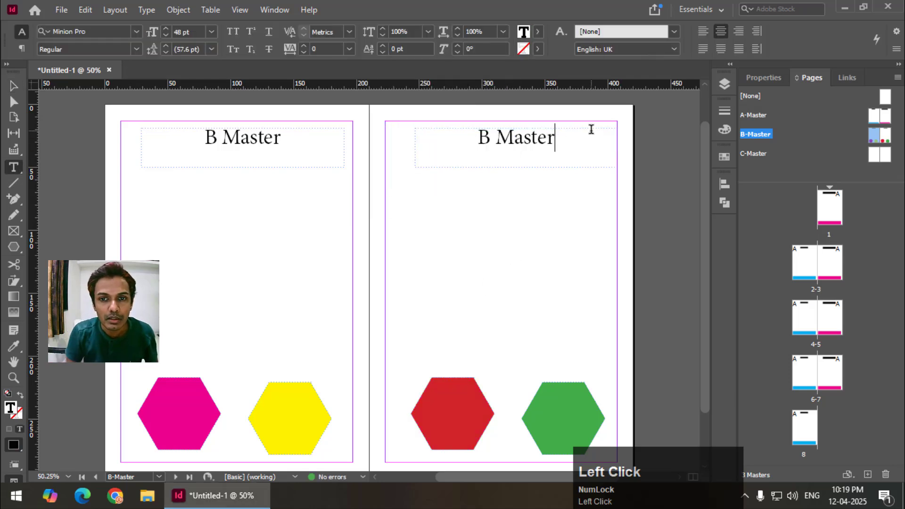
key("space")
type("igh")
key("Return")
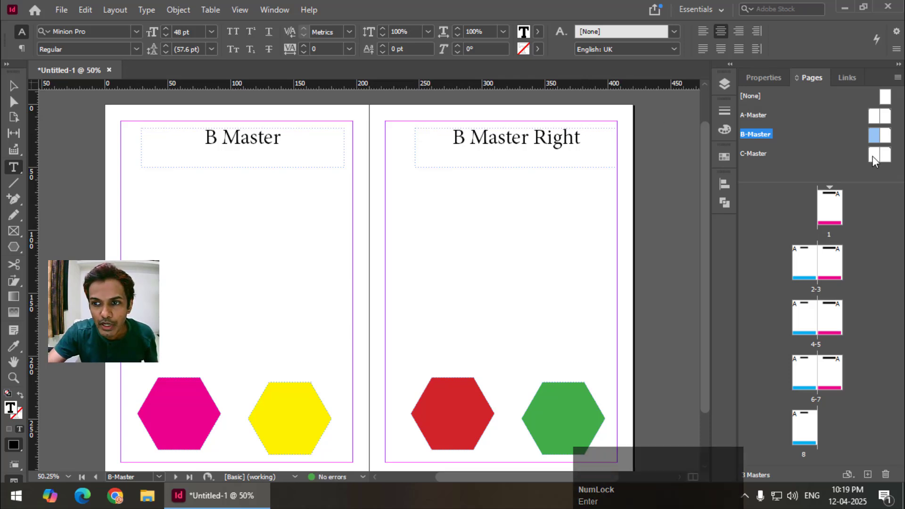
Step: On the C-Master left page draw a heading frame and enter 'C Master' above the green ellipse
left_click(11, 92)
left_click_drag(10, 92, 218, 36)
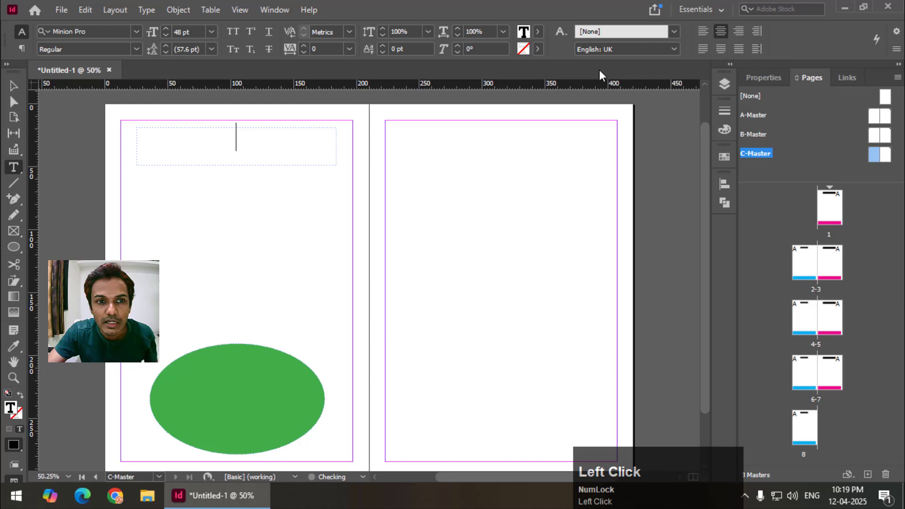
key("shift+c")
key("space")
type("aster")
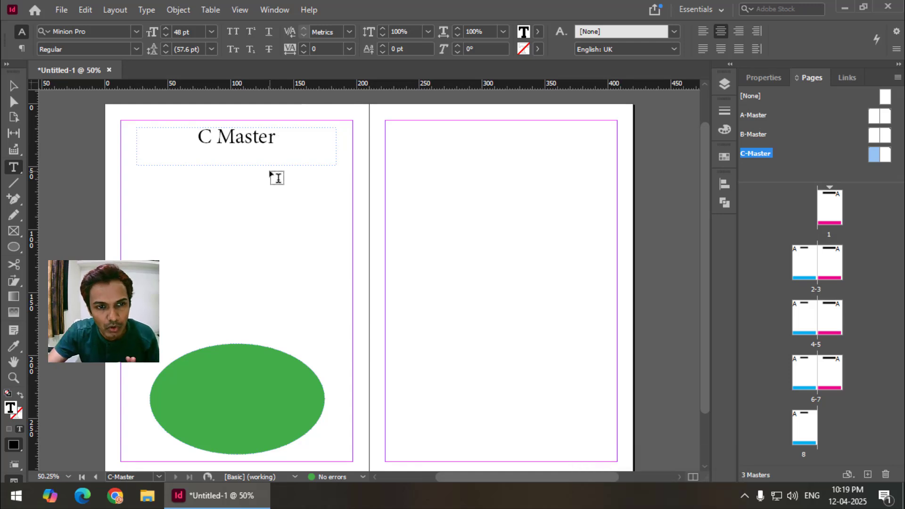
double_click(11, 94)
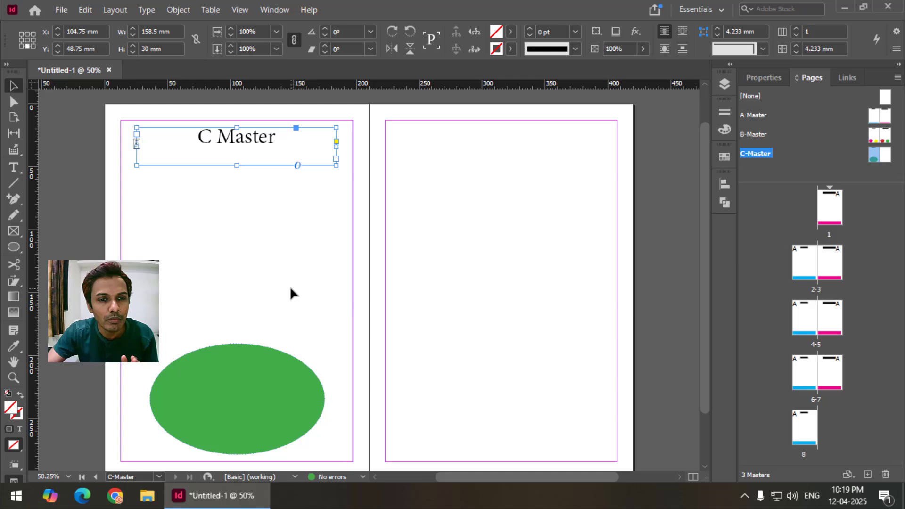
Step: Copy heading and ellipse to the right page, rename it 'C Master Right' and fill the ellipse magenta
double_click(256, 403)
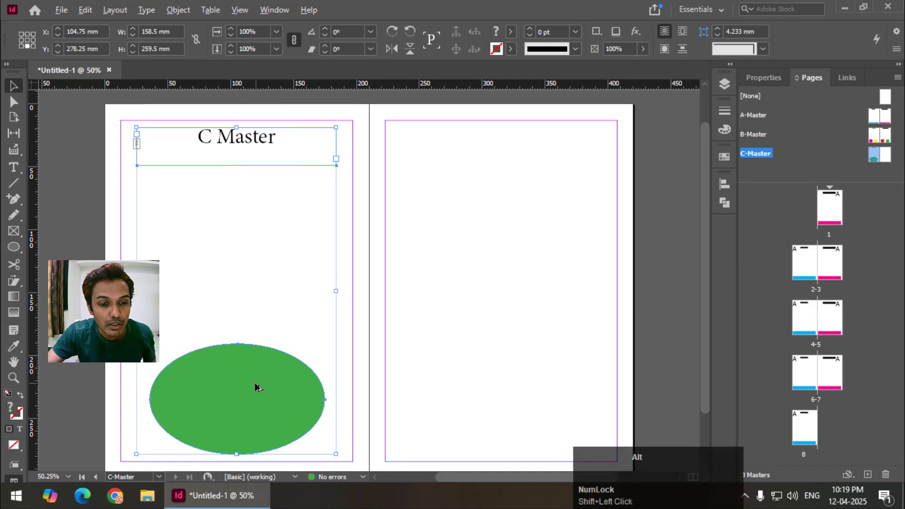
left_click(293, 386)
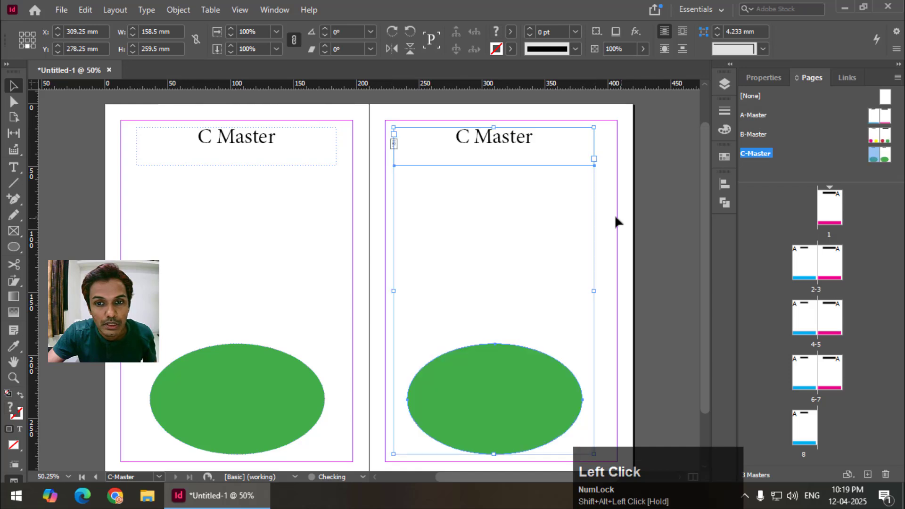
key("space")
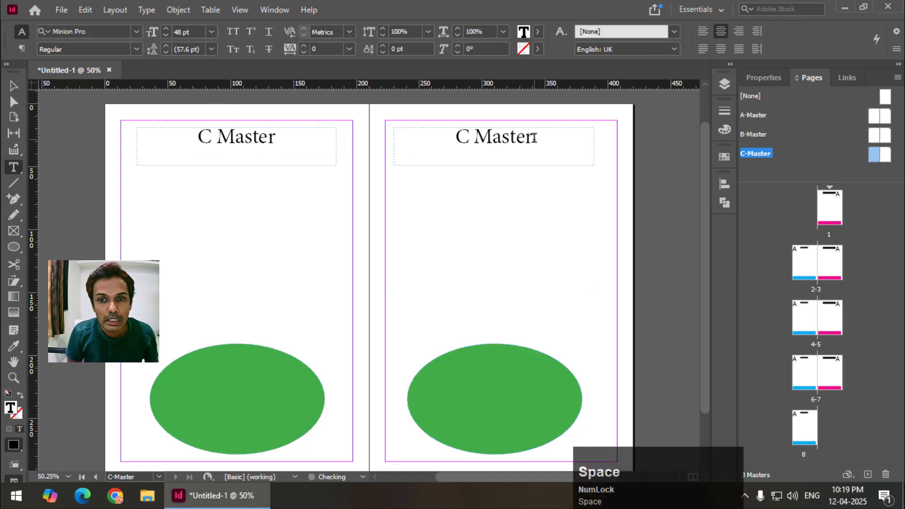
type("ight")
left_click(17, 87)
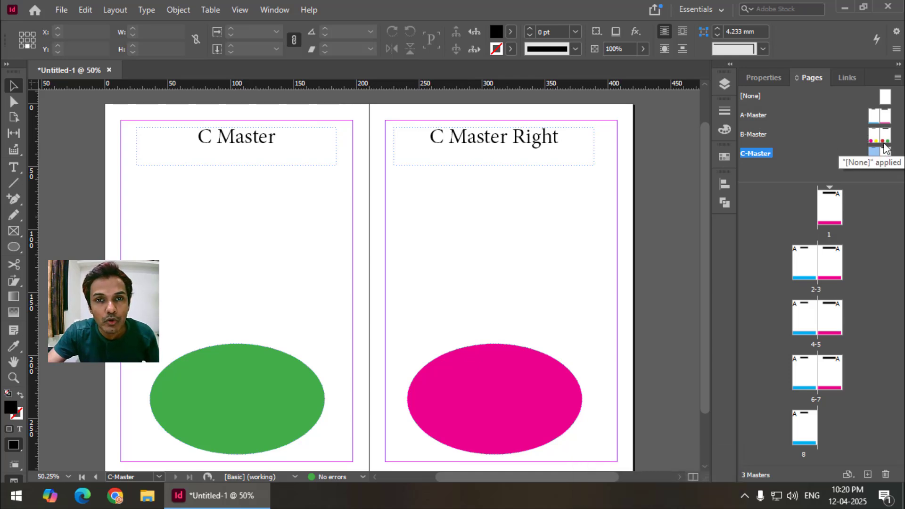
Step: Select the 4–5 spread and apply B-Master to pages 4, 5, 6 via Apply Master to Pages
left_click(890, 297)
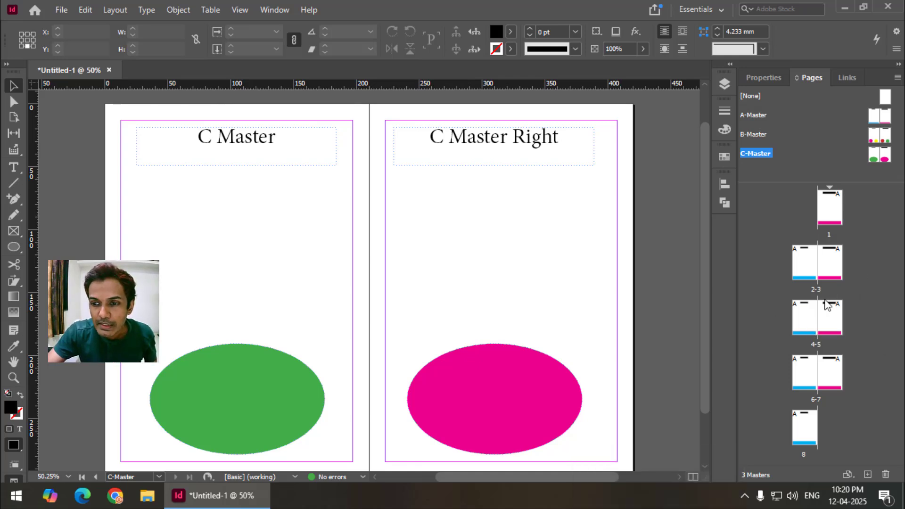
double_click(817, 316)
left_click(830, 319)
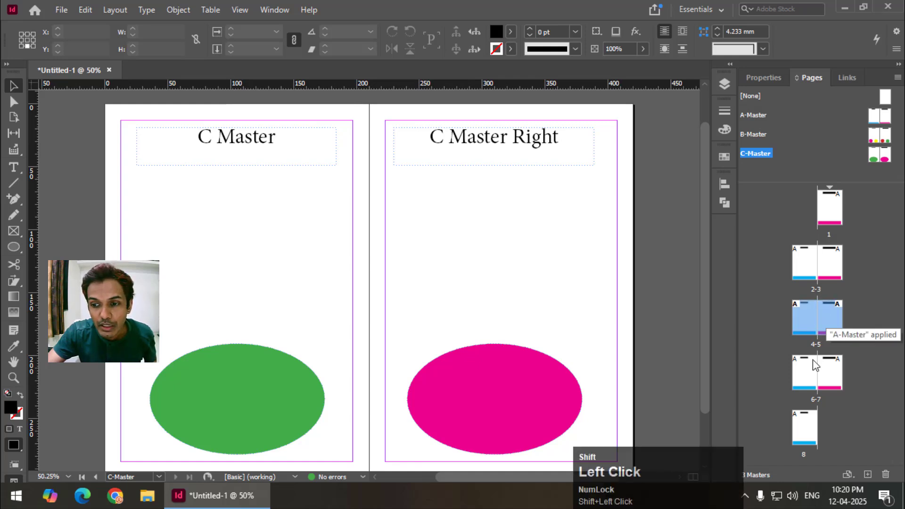
right_click(812, 324)
right_click(812, 324)
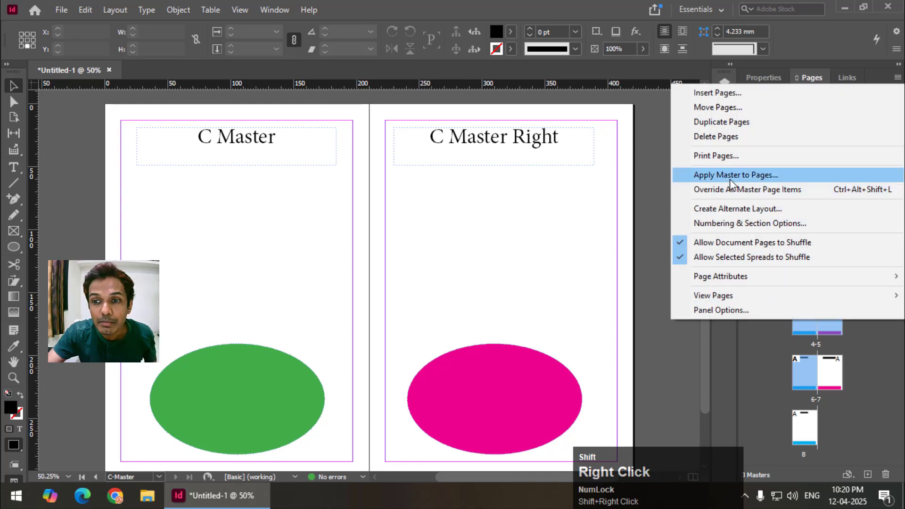
left_click(734, 183)
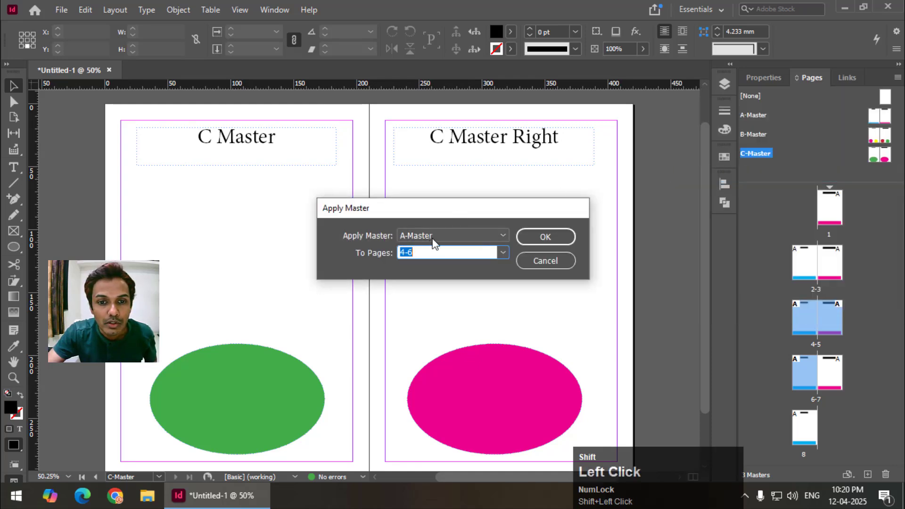
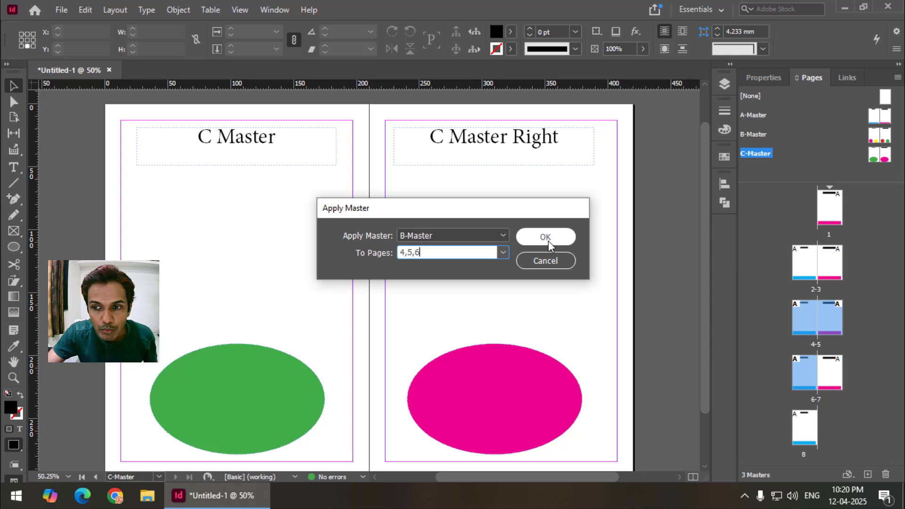
left_click(552, 245)
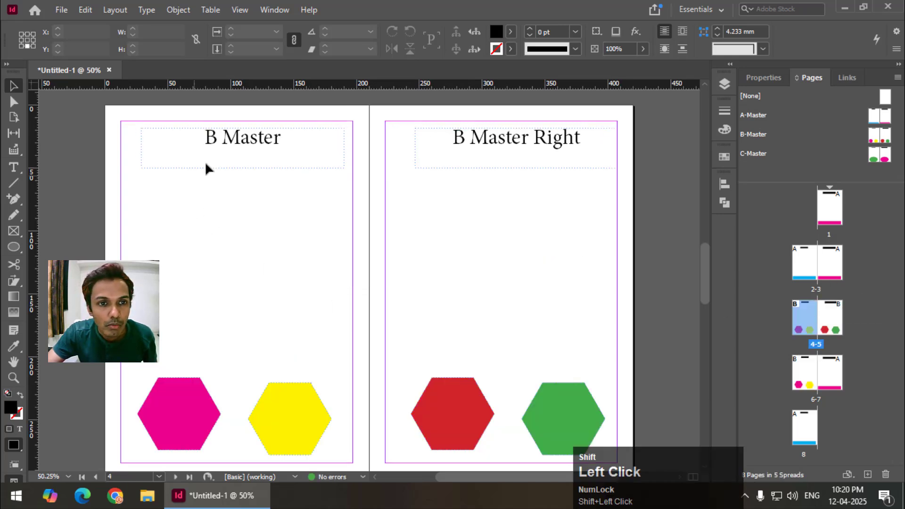
left_click(709, 271)
left_click_drag(710, 276, 257, 253)
Step: Insert 1 page after page 4 using the B-Master via Insert Pages
scroll("up", 3)
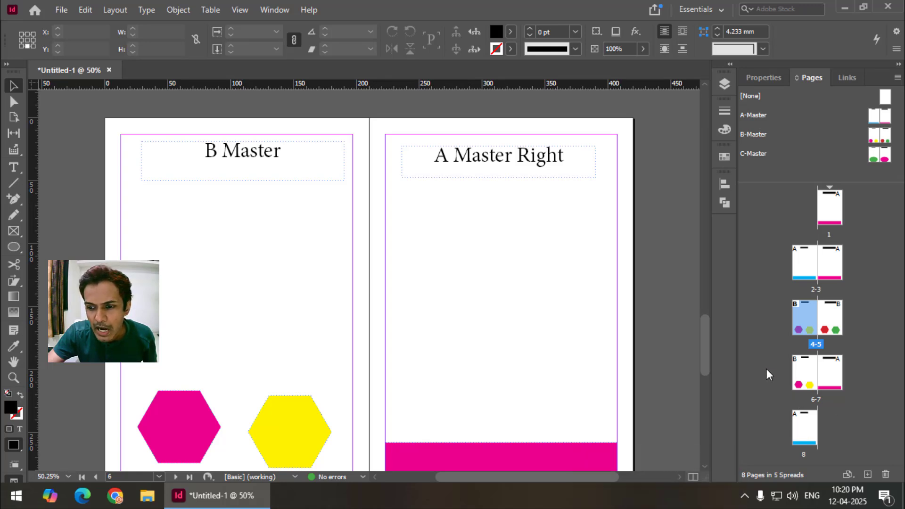
right_click(753, 332)
left_click(769, 339)
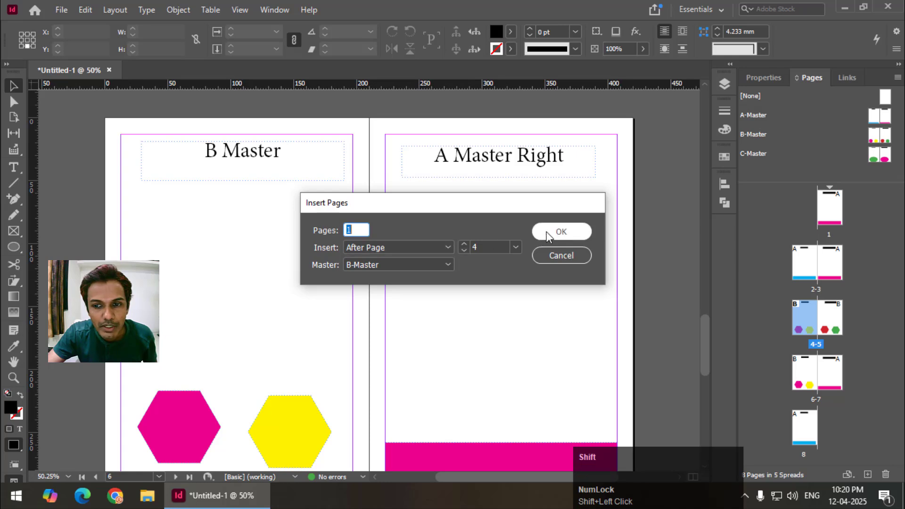
left_click(581, 262)
Step: Start inserting more pages and select pages 6 and 7 in the Pages panel
right_click(801, 440)
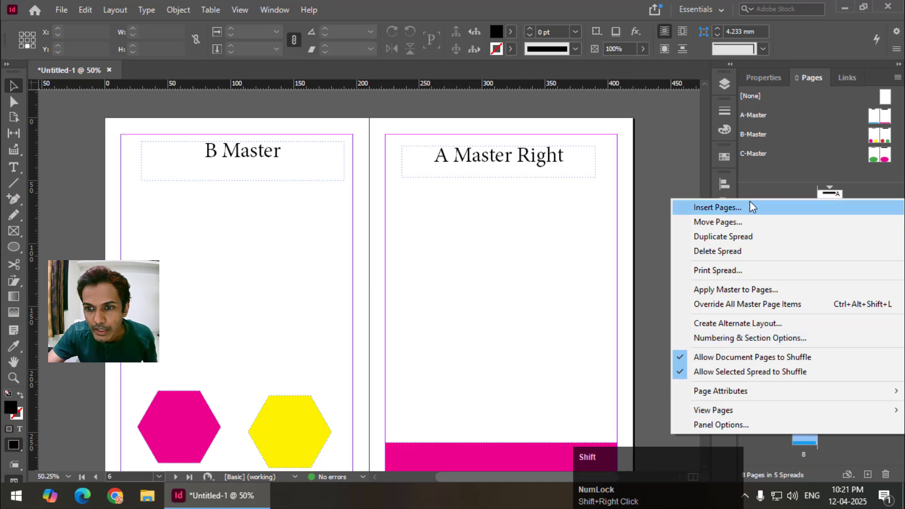
left_click(753, 207)
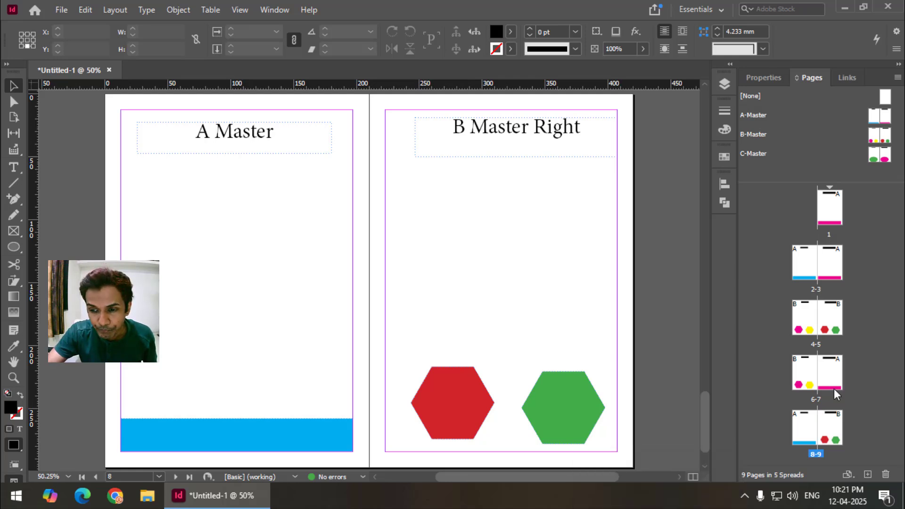
left_click(809, 382)
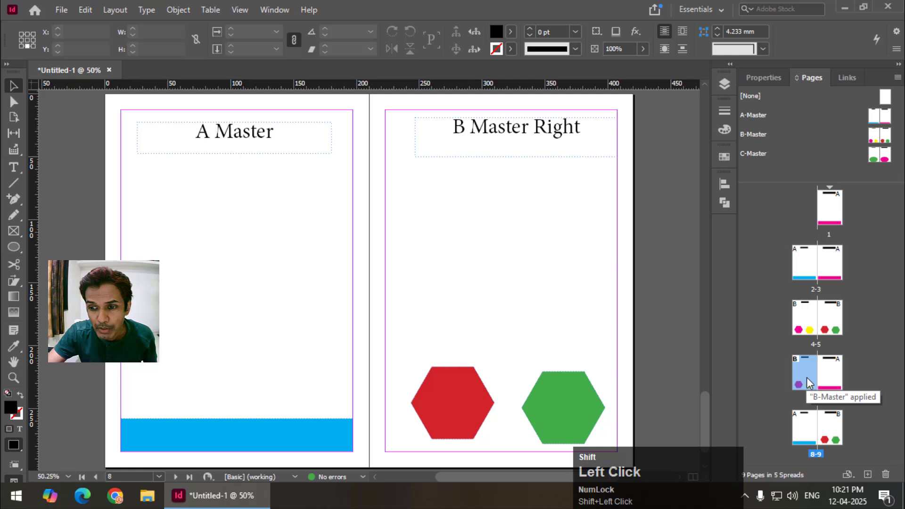
left_click(857, 410)
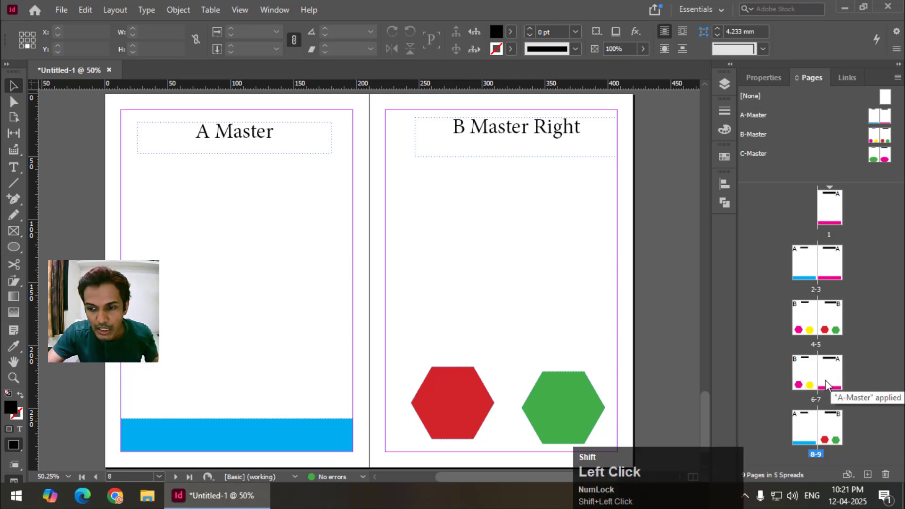
Step: Apply C-Master via Apply Master to Pages, entering the page range starting at 7
right_click(831, 382)
left_click(751, 239)
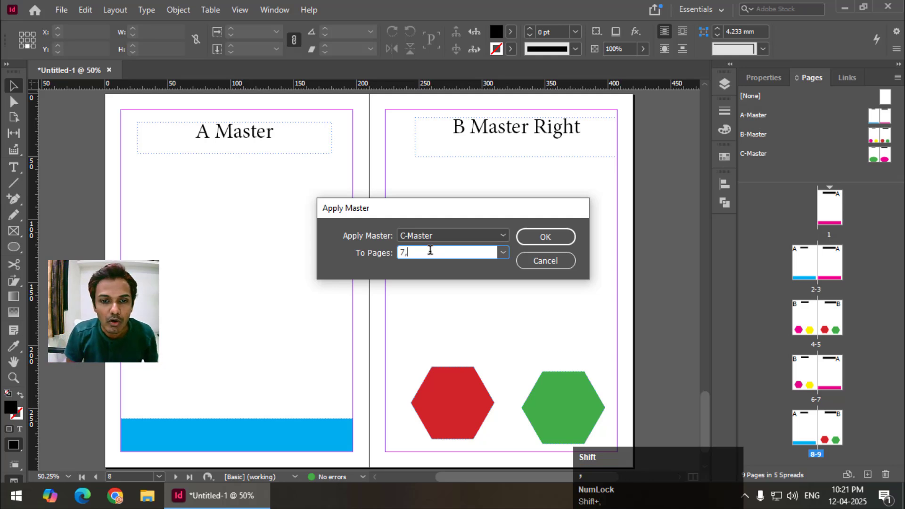
key("shift+9")
key("shift+BackSpace")
key("shift+-")
key("shift+9")
Step: Scroll and pan the document up to pages 2–3 to review their A master headings
left_click_drag(541, 243, 632, 294)
scroll("up", 3)
left_click_drag(707, 355, 322, 266)
scroll("up", 3)
left_click_drag(705, 272, 707, 205)
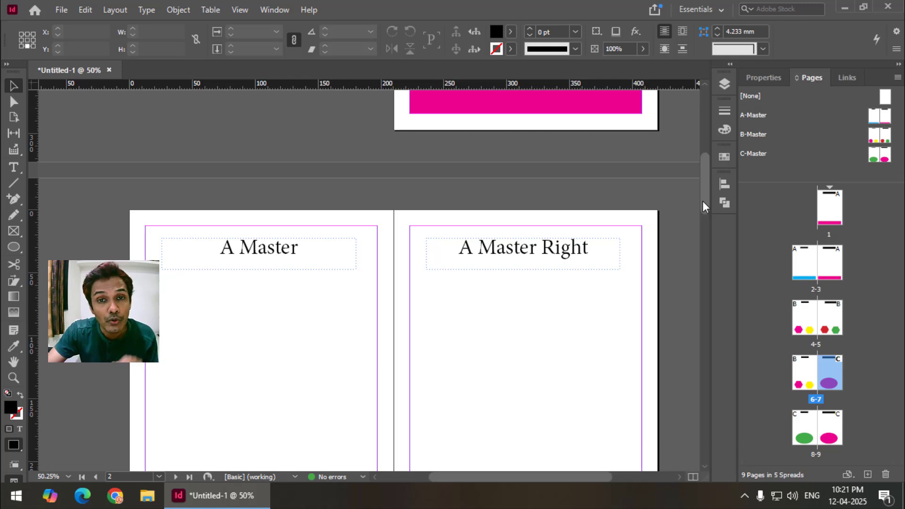